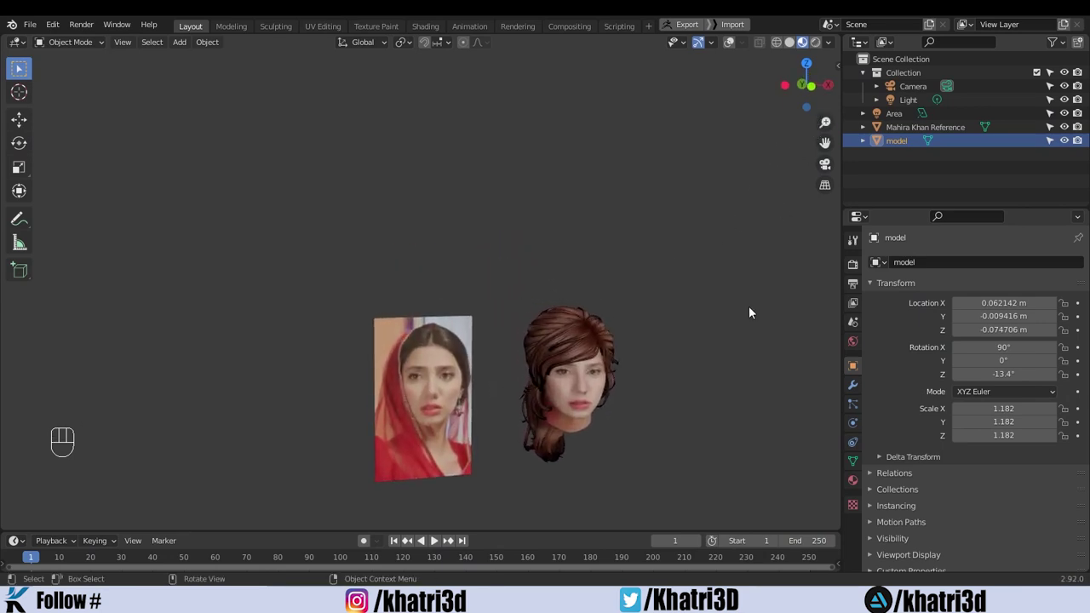
# Select the Mahira Khan reference photo object while orbiting around the head and photo.
pyautogui.moveTo(733, 345); pyautogui.dragTo(691, 276)
pyautogui.moveTo(700, 307); pyautogui.dragTo(685, 304)
pyautogui.click(344, 323)
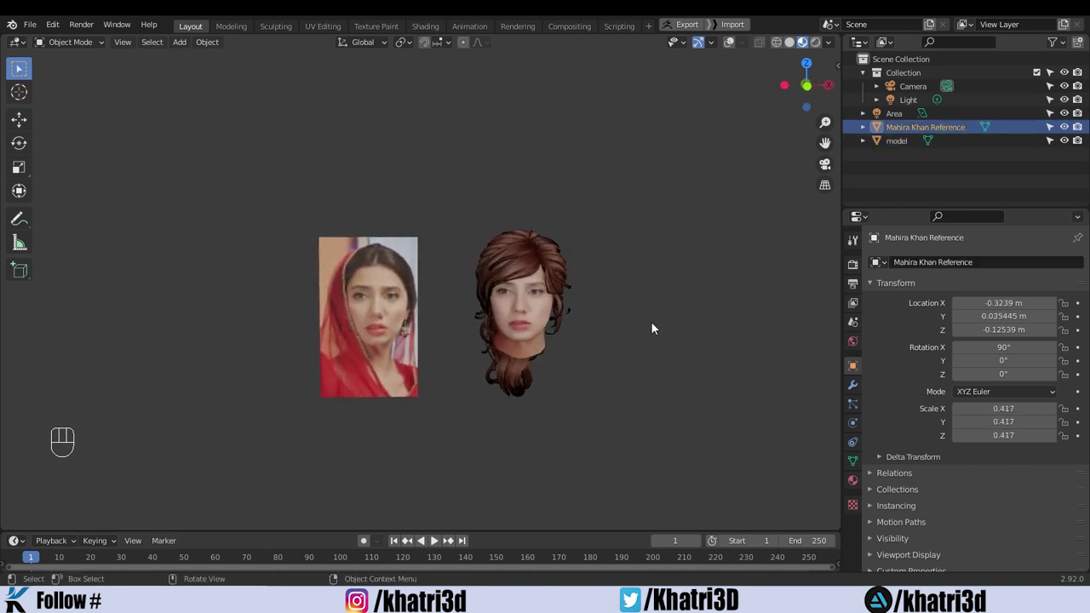
pyautogui.moveTo(655, 327); pyautogui.dragTo(695, 316)
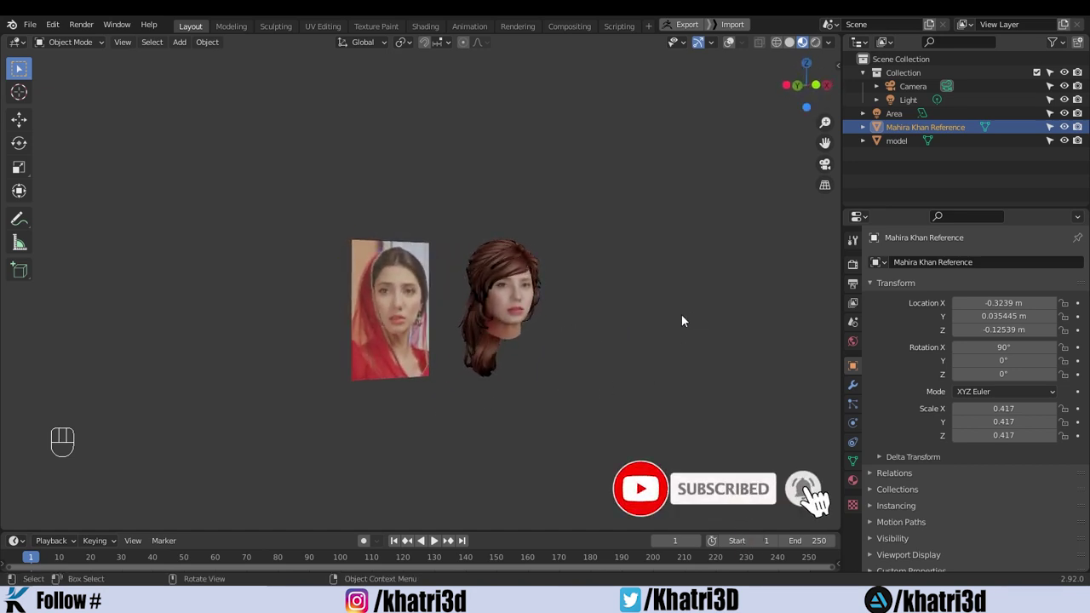
pyautogui.moveTo(544, 355); pyautogui.dragTo(600, 353)
# Orbit the head to inspect the face front, the hair and a three-quarter view.
pyautogui.middleClick(652, 344)
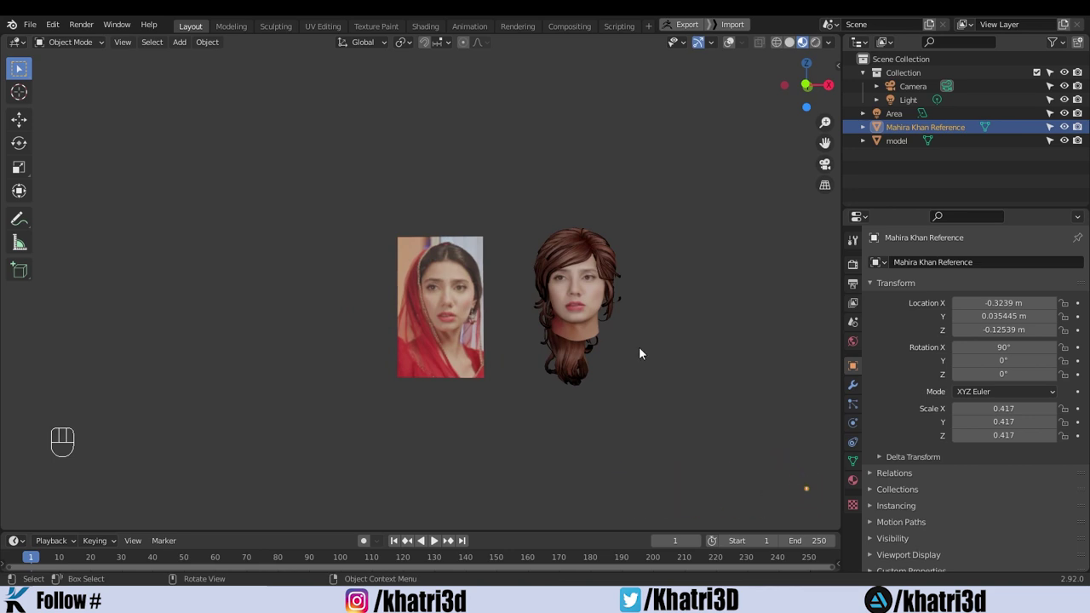
pyautogui.moveTo(655, 351); pyautogui.dragTo(697, 334)
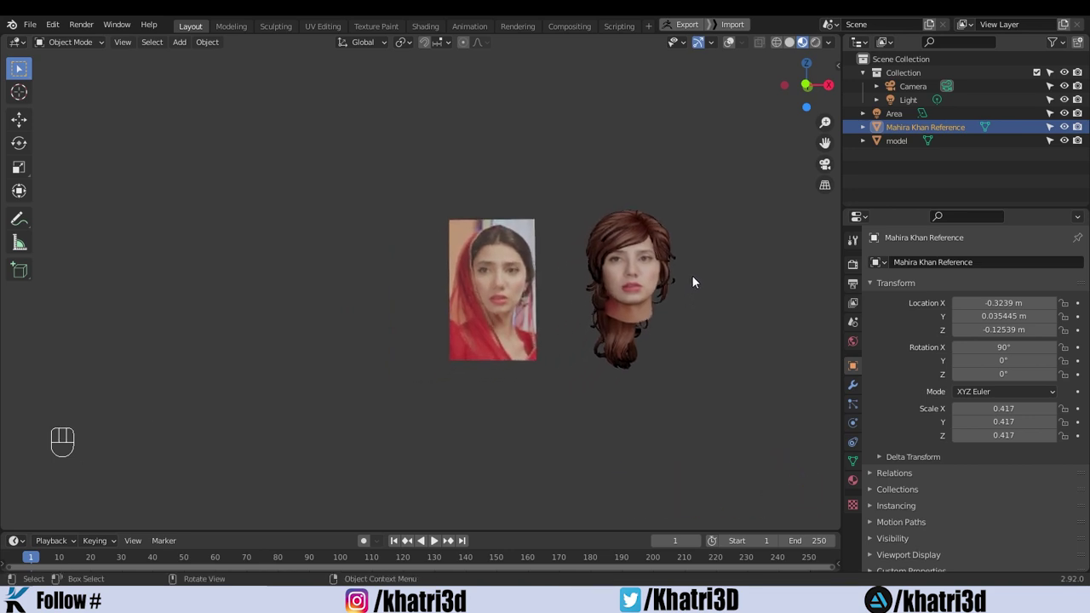
pyautogui.moveTo(701, 305); pyautogui.dragTo(720, 317)
pyautogui.moveTo(708, 314); pyautogui.dragTo(656, 326)
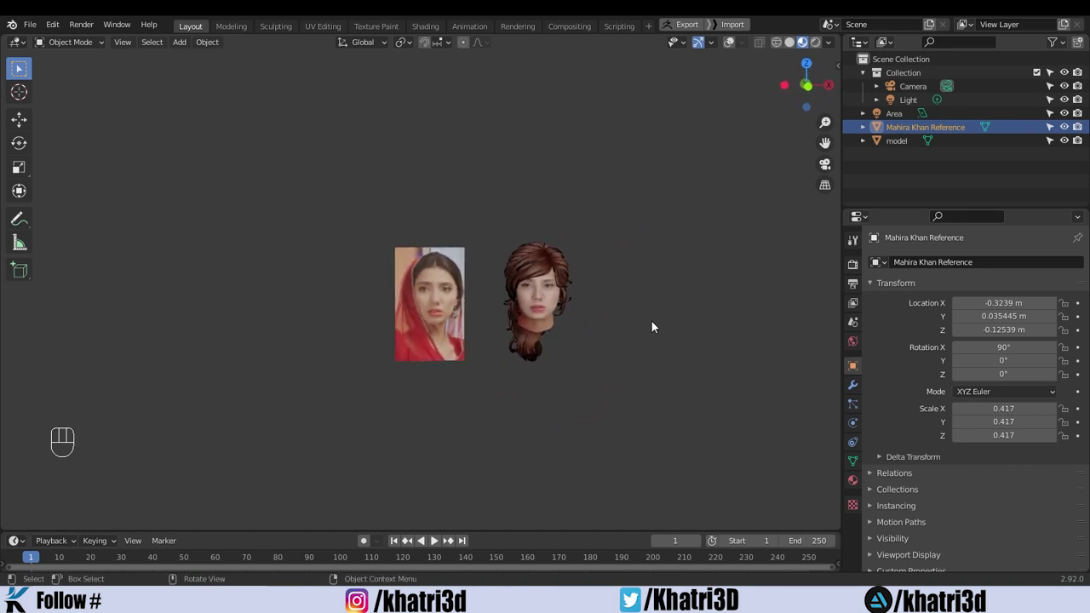
pyautogui.moveTo(650, 325); pyautogui.dragTo(609, 321)
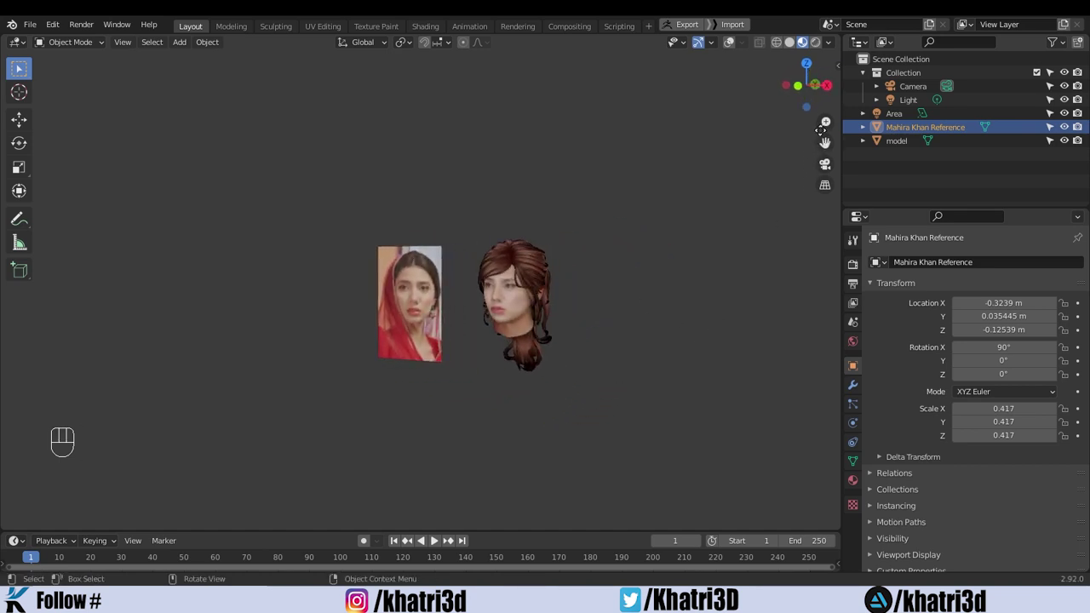
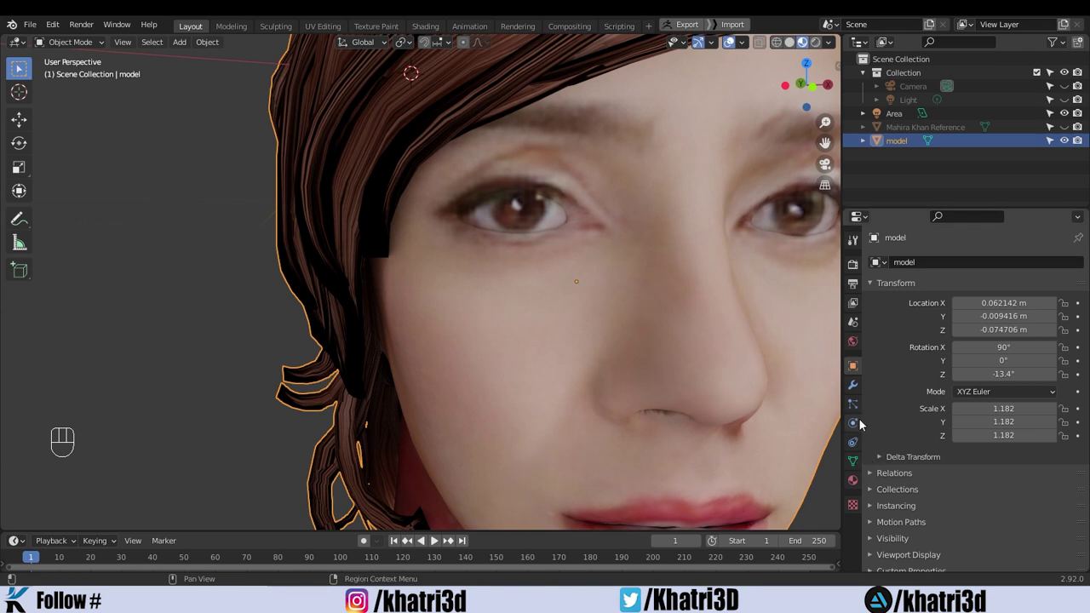
# Show the head model's Object Data (mesh) properties in the Properties editor.
pyautogui.click(860, 428)
pyautogui.click(864, 416)
pyautogui.click(854, 387)
pyautogui.click(860, 463)
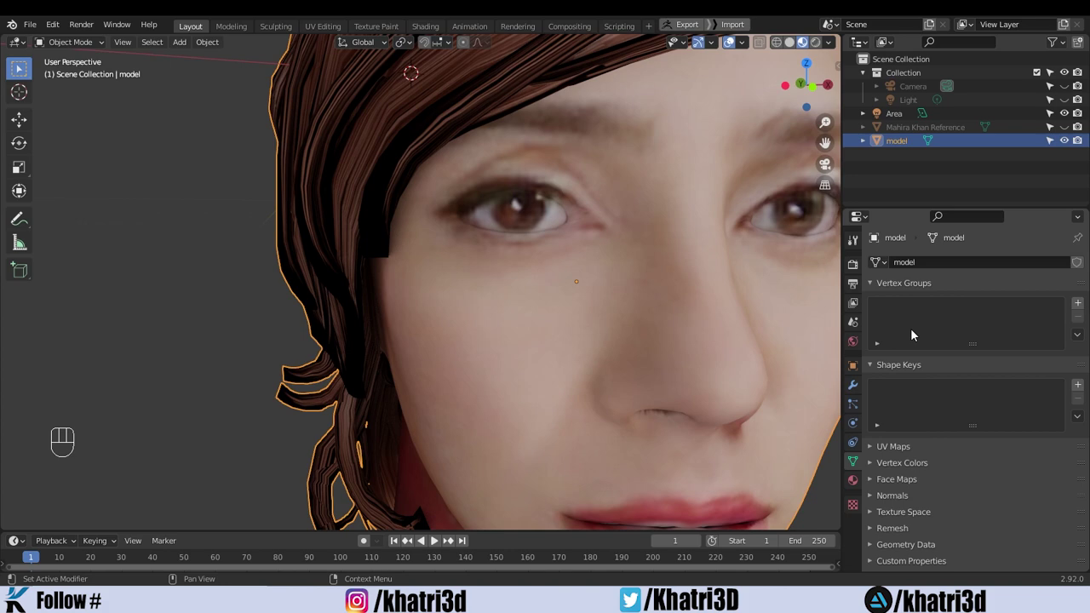
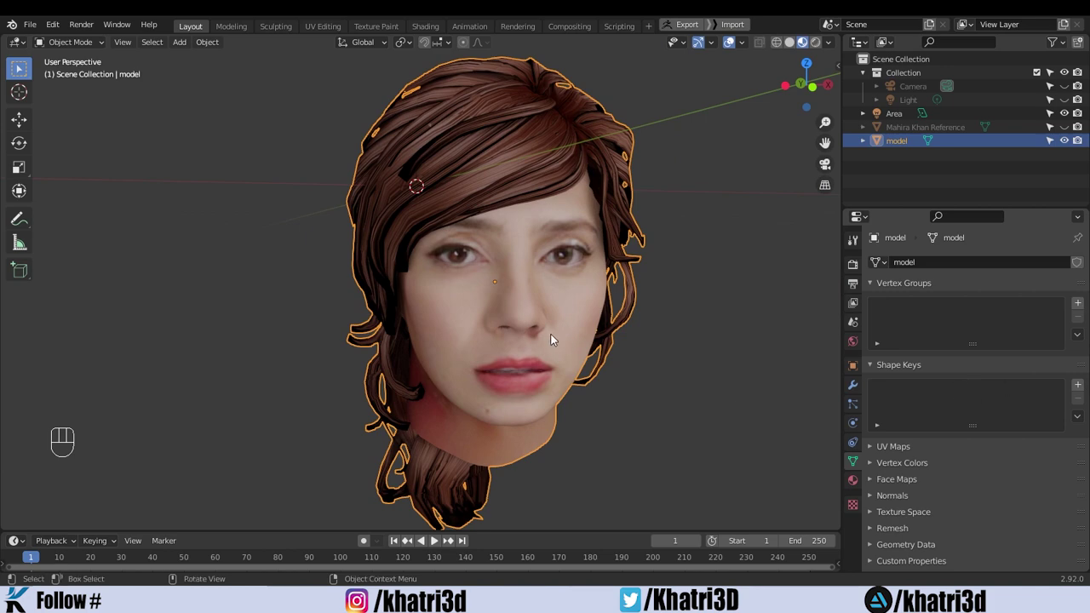
# Frame the head from the front and enter Edit Mode to reveal its dense mesh.
pyautogui.click(553, 337)
pyautogui.moveTo(613, 361); pyautogui.dragTo(586, 364)
pyautogui.moveTo(540, 355); pyautogui.dragTo(590, 330)
pyautogui.press('Tab')
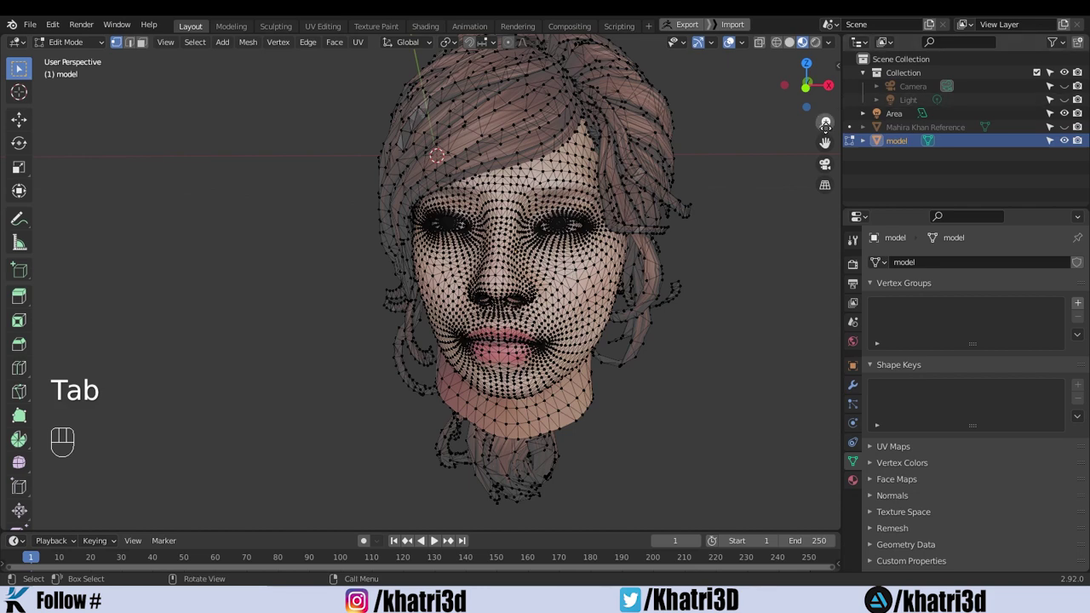
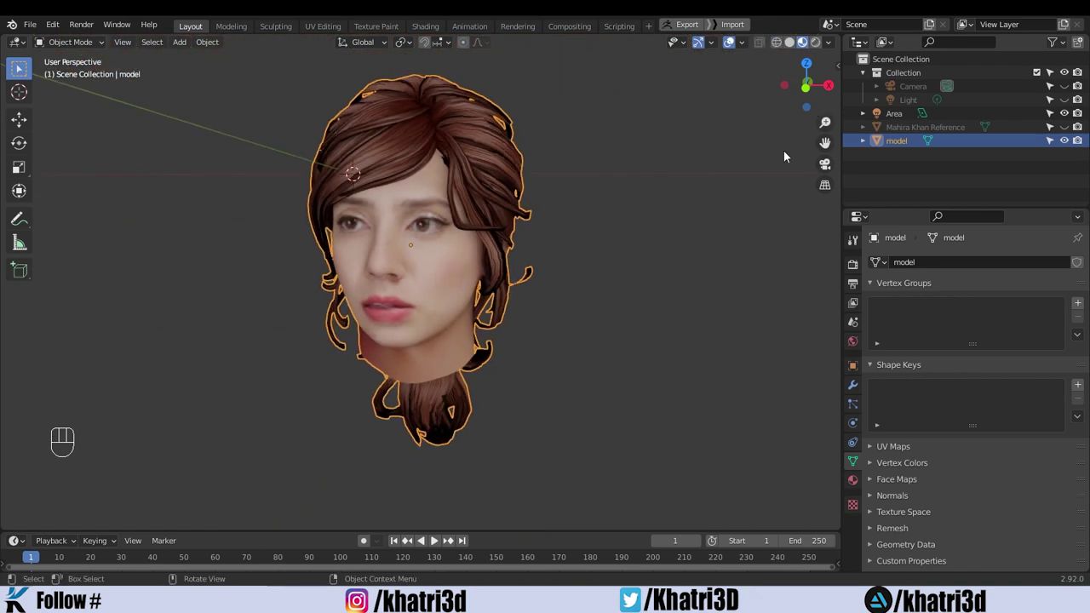
pyautogui.moveTo(410, 304); pyautogui.dragTo(474, 305)
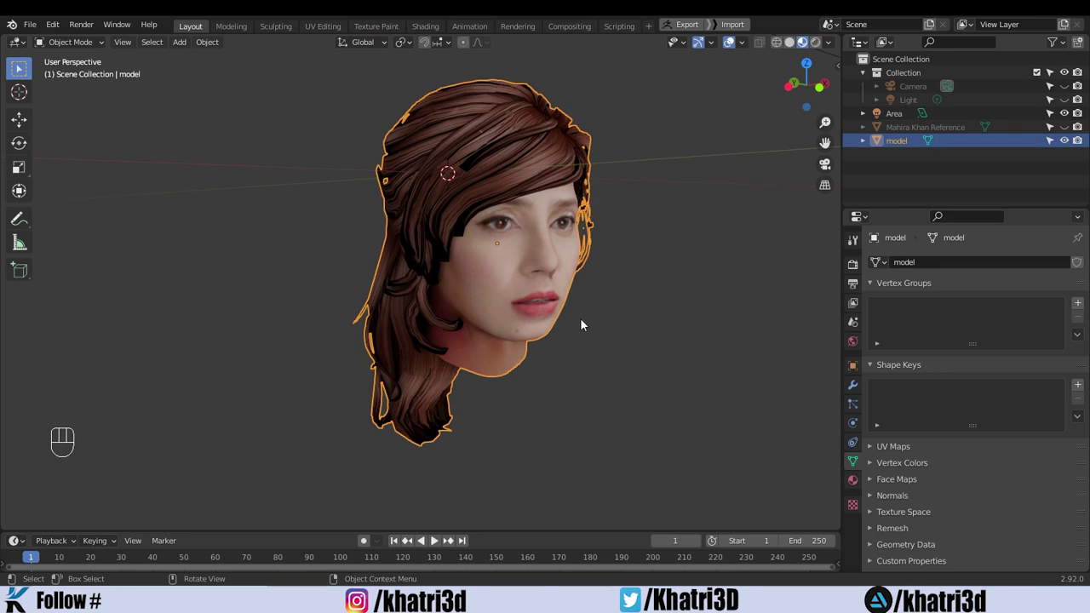
pyautogui.moveTo(631, 271); pyautogui.dragTo(569, 273)
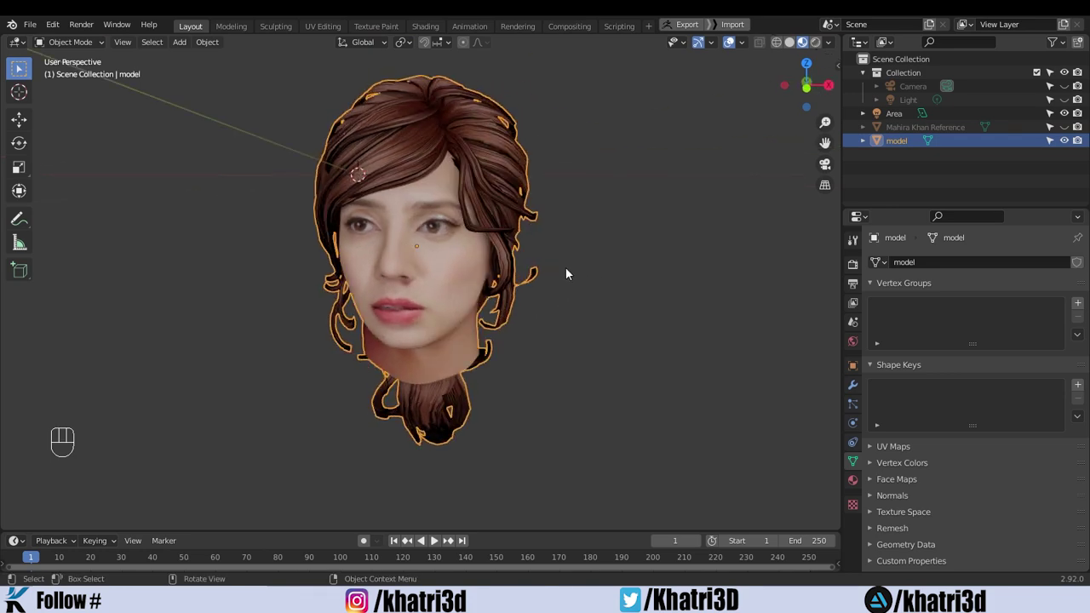
pyautogui.press('Tab')
pyautogui.press('Tab')
pyautogui.moveTo(523, 310); pyautogui.dragTo(445, 298)
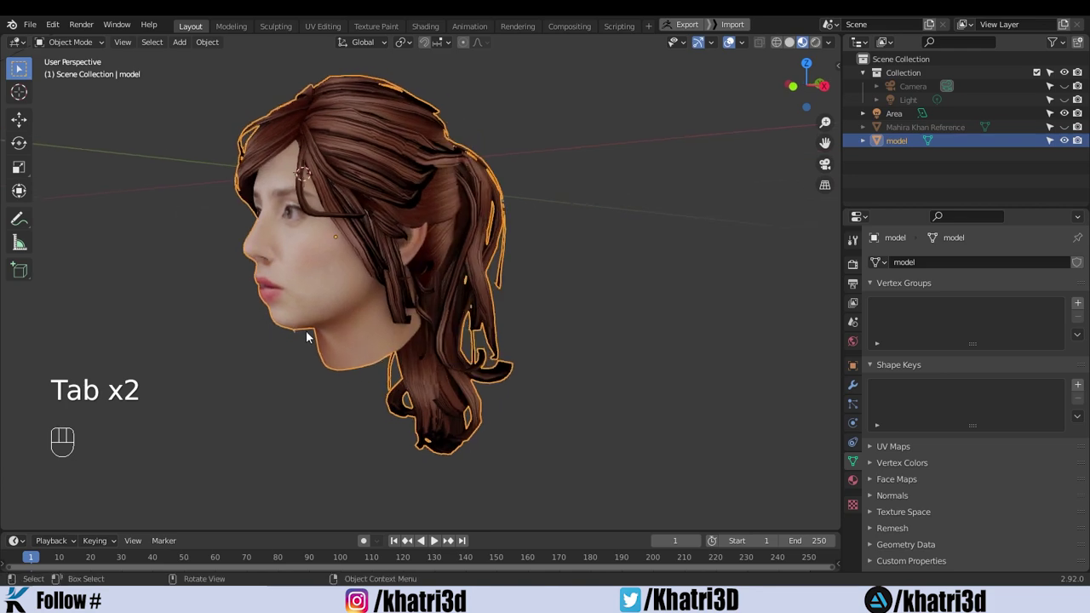
pyautogui.moveTo(132, 481); pyautogui.dragTo(292, 482)
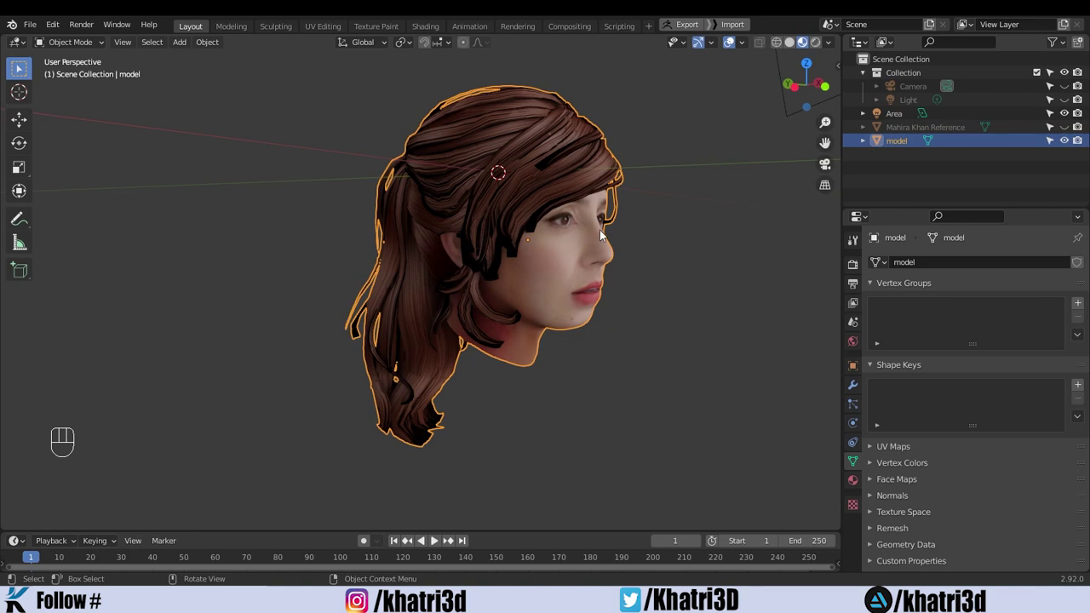
pyautogui.moveTo(661, 295); pyautogui.dragTo(567, 289)
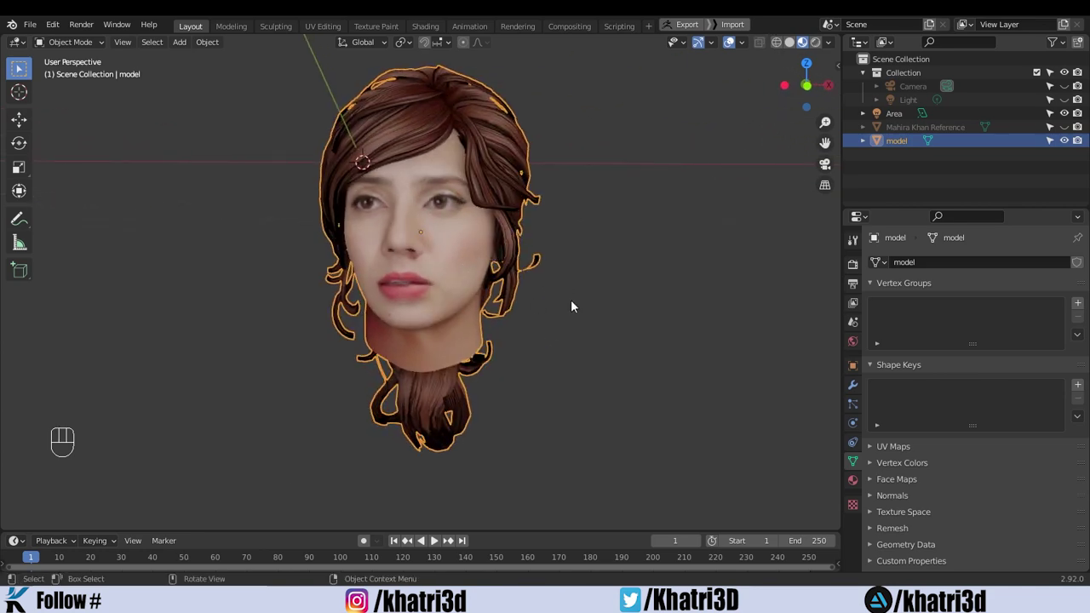
pyautogui.moveTo(576, 305); pyautogui.dragTo(569, 310)
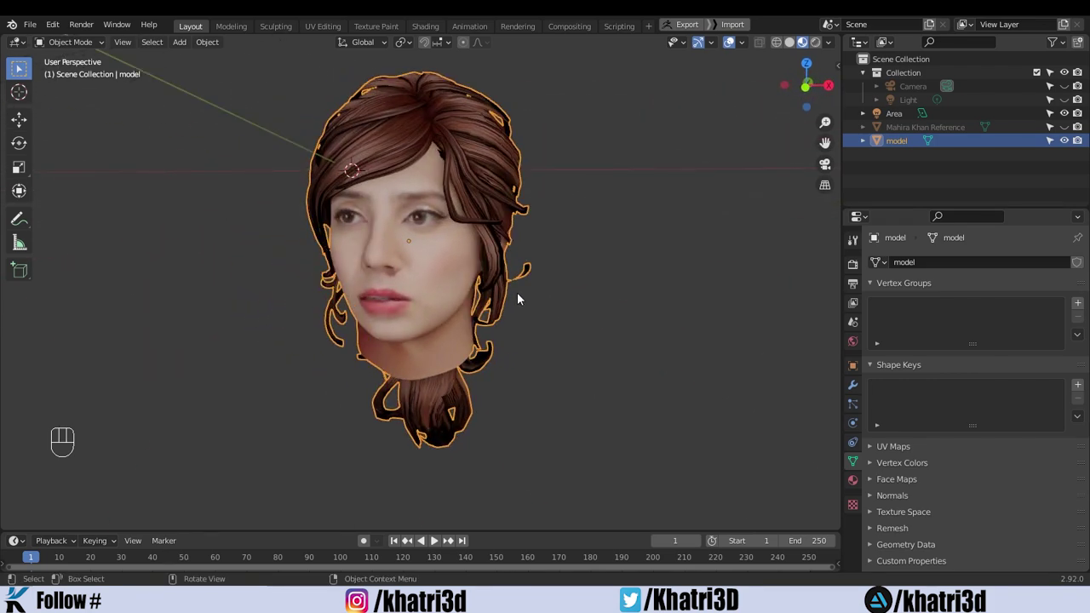
pyautogui.moveTo(561, 304); pyautogui.dragTo(593, 321)
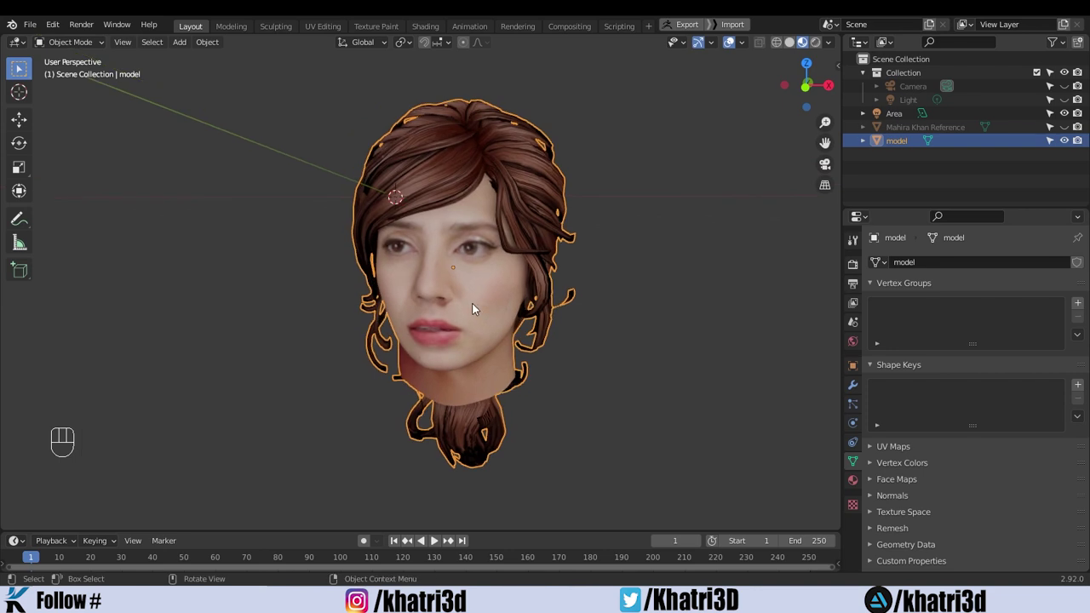
pyautogui.middleClick(585, 359)
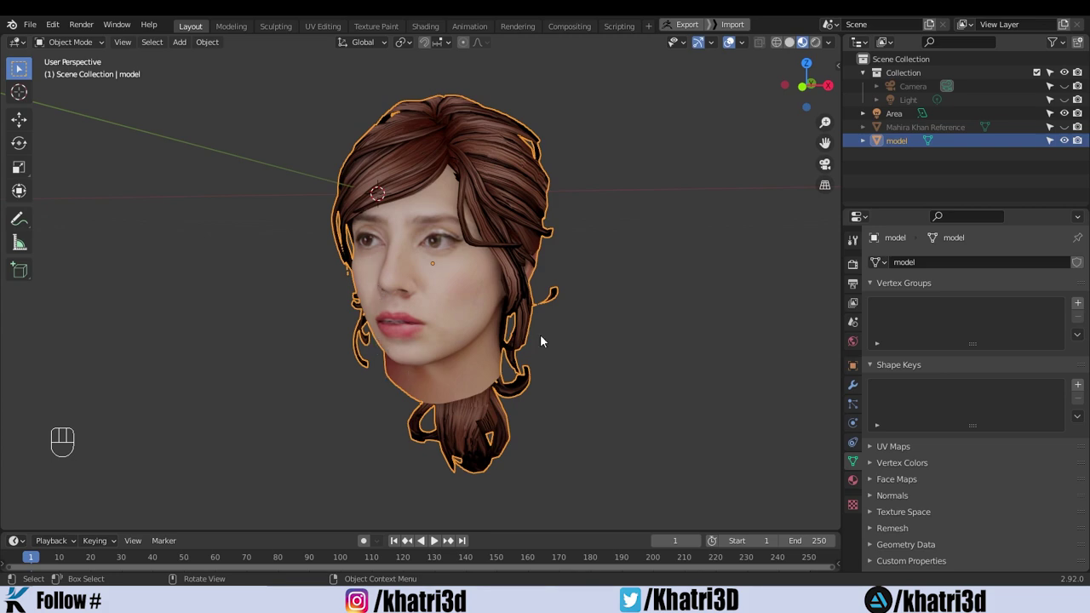
pyautogui.moveTo(582, 333); pyautogui.dragTo(507, 332)
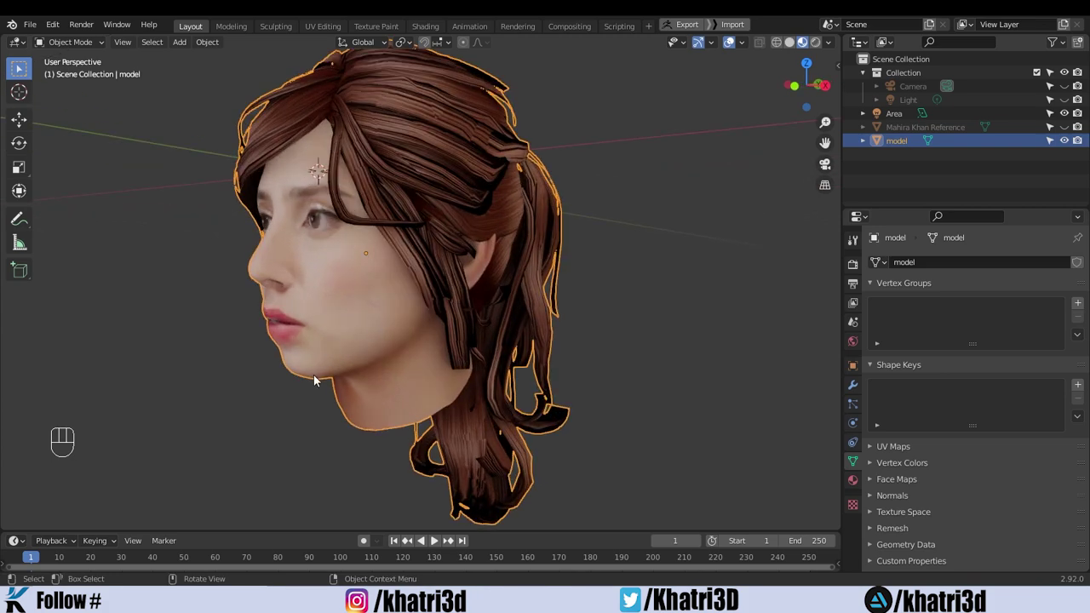
pyautogui.moveTo(197, 353); pyautogui.dragTo(310, 358)
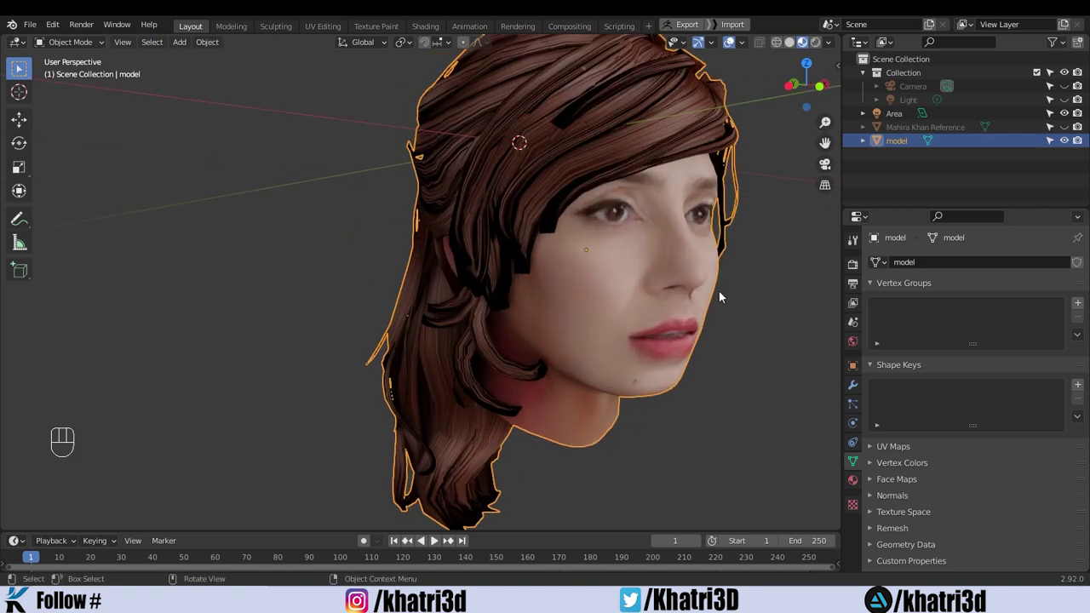
pyautogui.moveTo(707, 293); pyautogui.dragTo(651, 290)
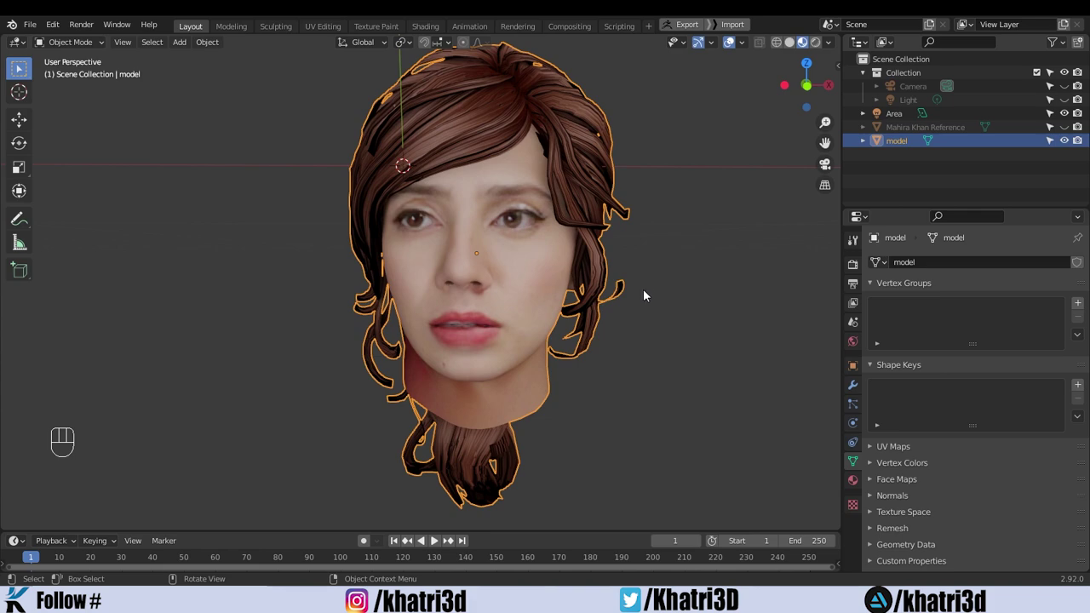
pyautogui.moveTo(644, 293); pyautogui.dragTo(583, 290)
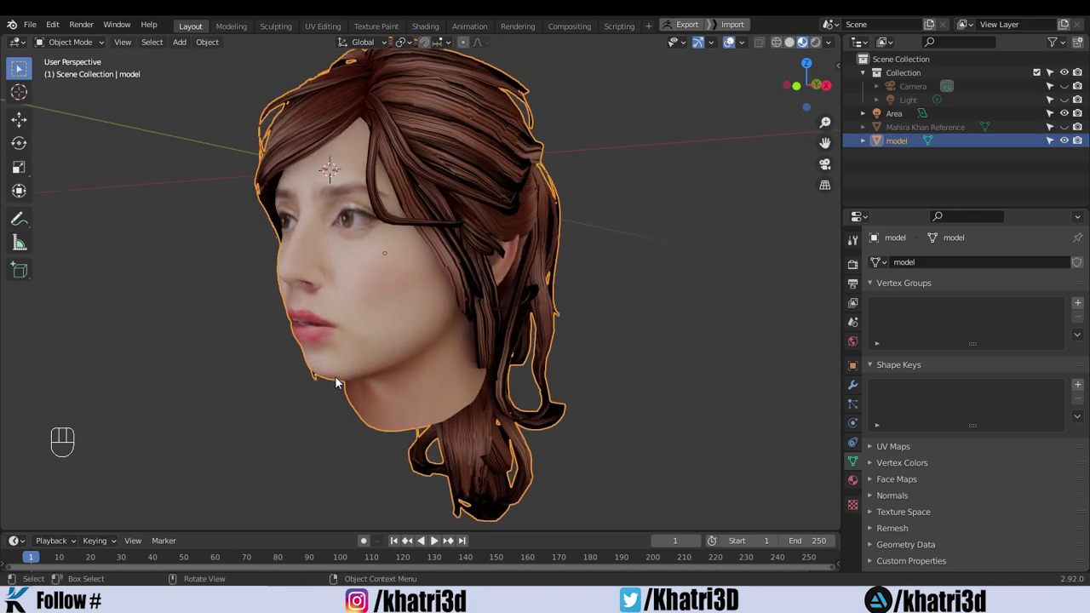
pyautogui.middleClick(316, 449)
pyautogui.click(334, 332)
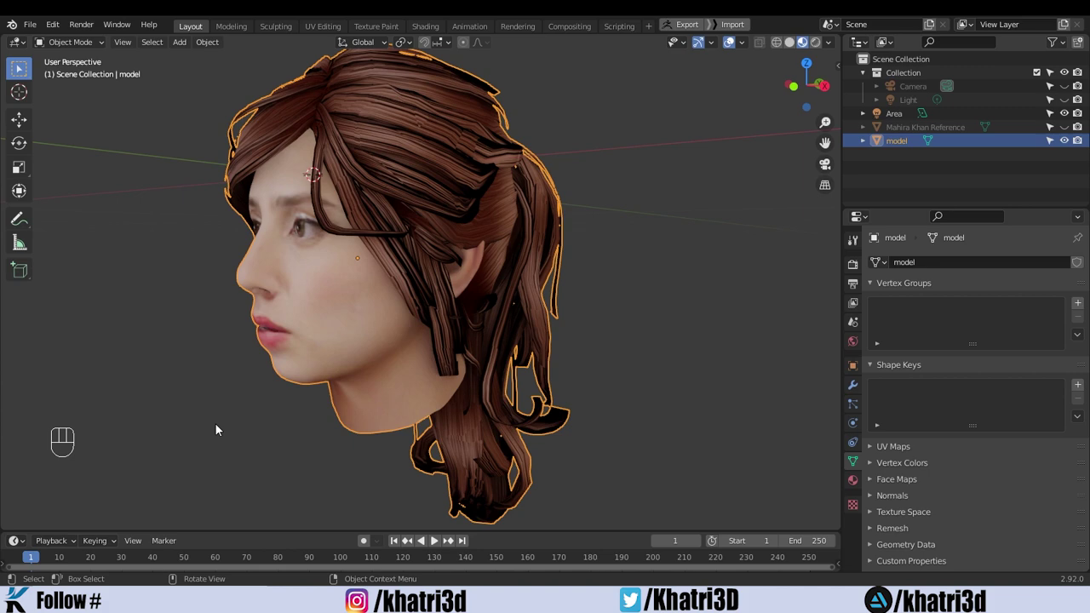
pyautogui.moveTo(183, 446); pyautogui.dragTo(282, 450)
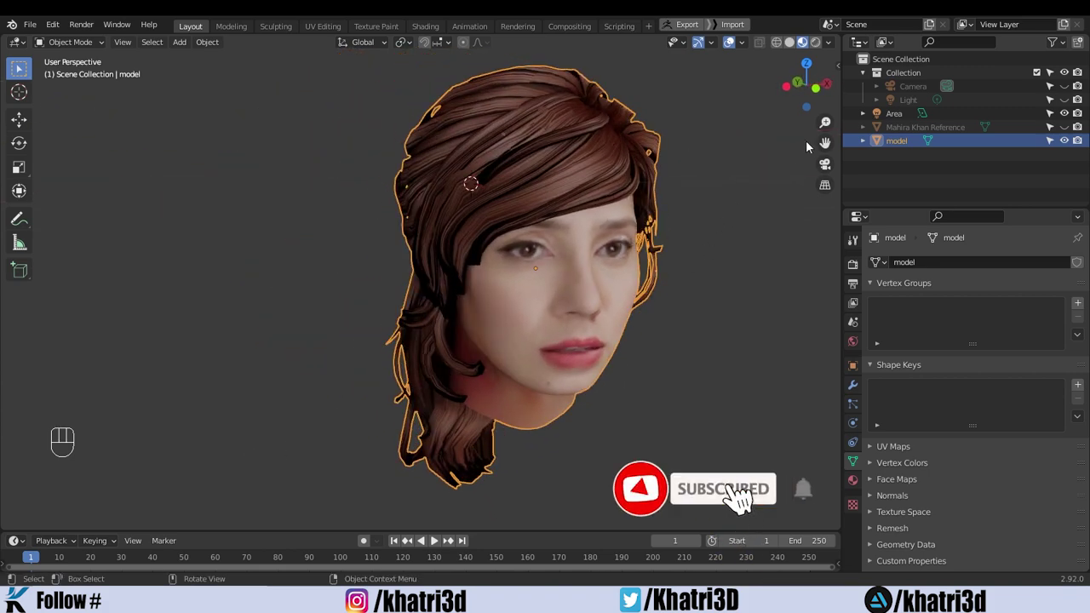
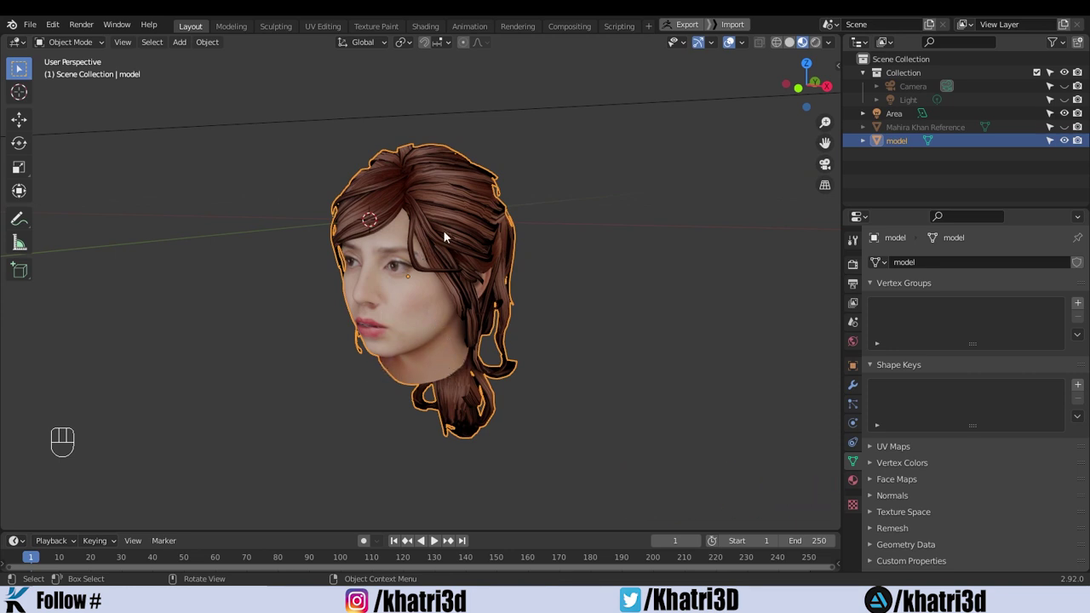
pyautogui.moveTo(564, 281); pyautogui.dragTo(587, 275)
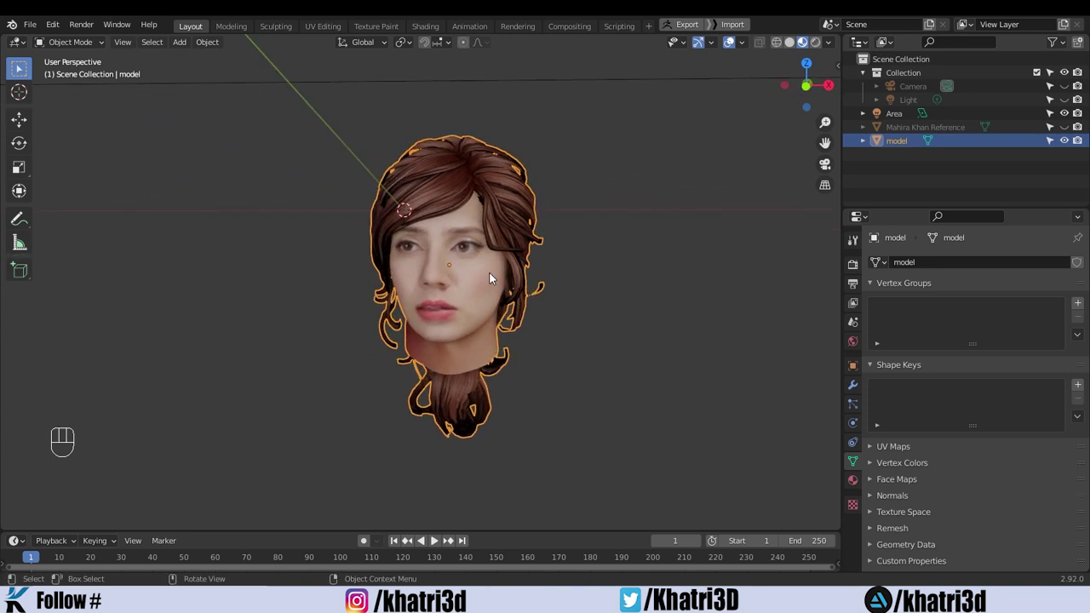
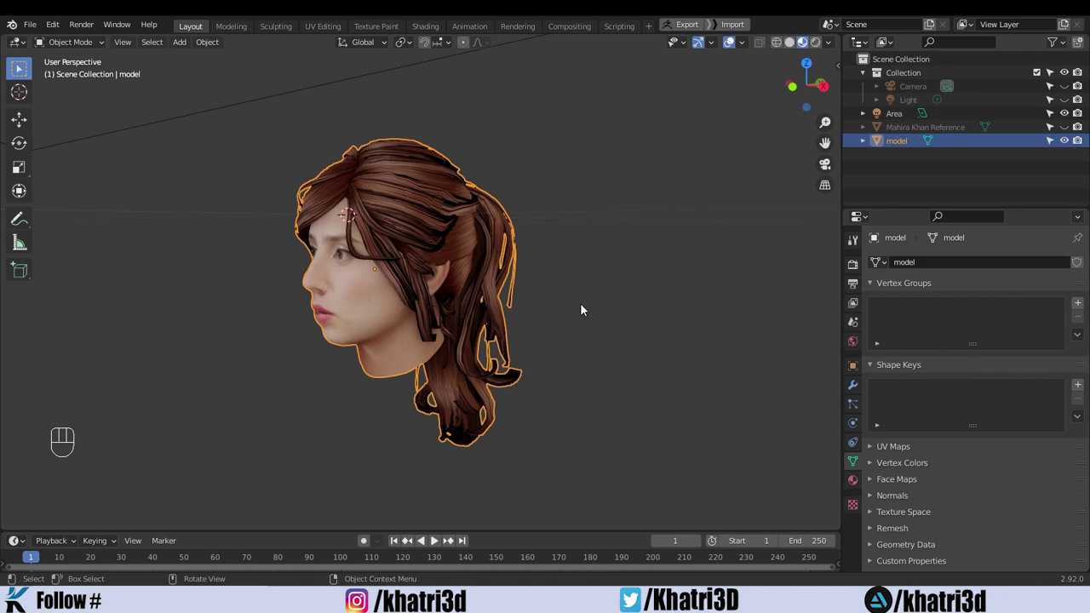
pyautogui.moveTo(609, 311); pyautogui.dragTo(717, 273)
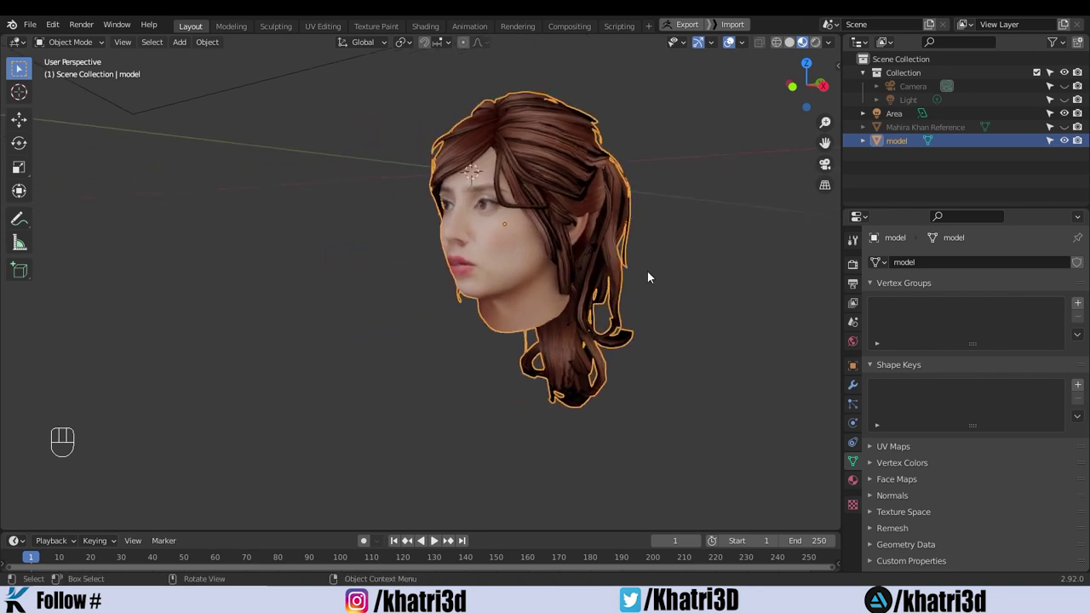
pyautogui.moveTo(392, 356); pyautogui.dragTo(487, 377)
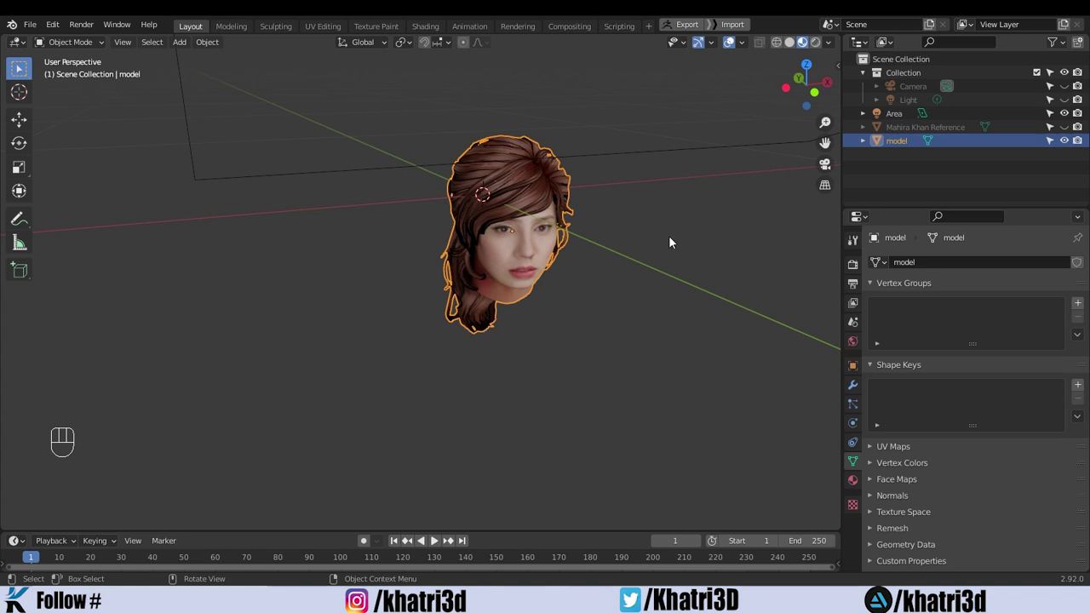
pyautogui.moveTo(655, 239); pyautogui.dragTo(572, 225)
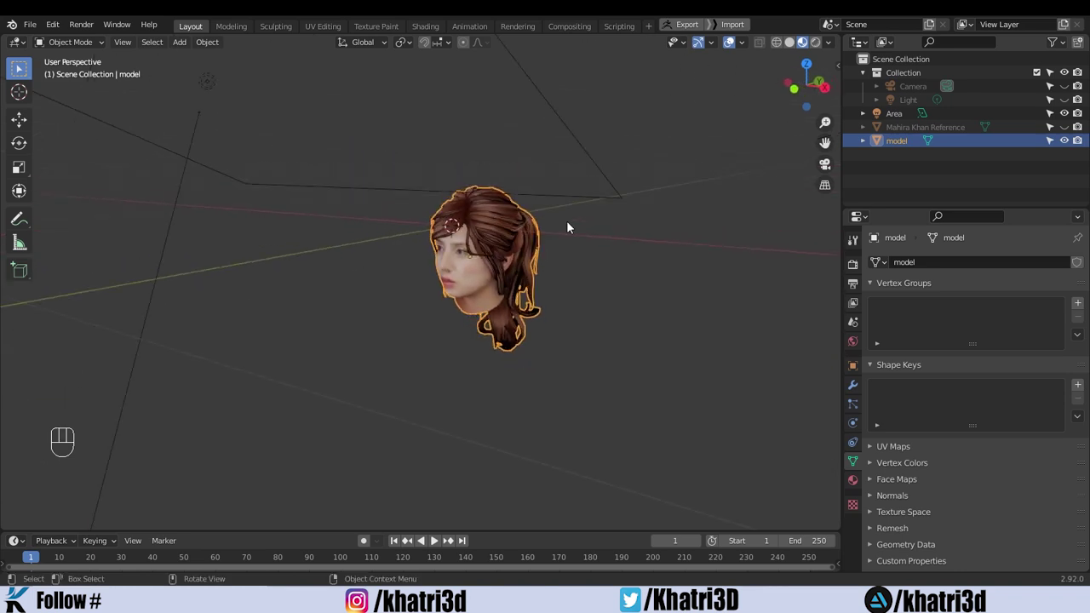